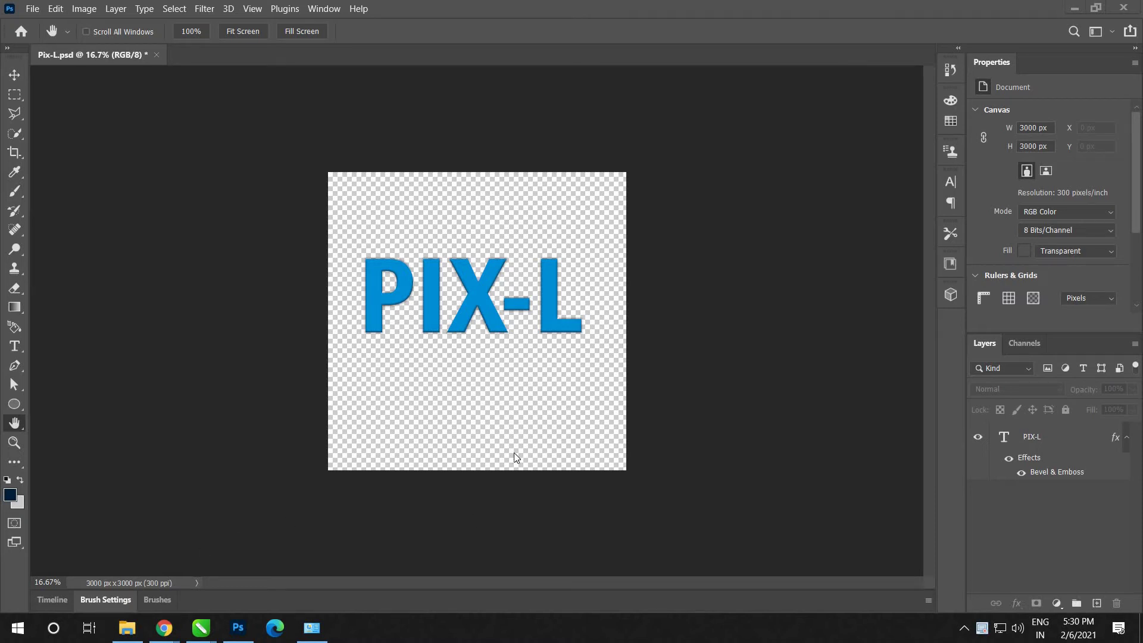
# - Bring up the Open dialog (Ctrl+O) to browse for the pexels beach JPG
pyautogui.click(54, 31)
pyautogui.press('ctrl+o')
pyautogui.click(55, 31)
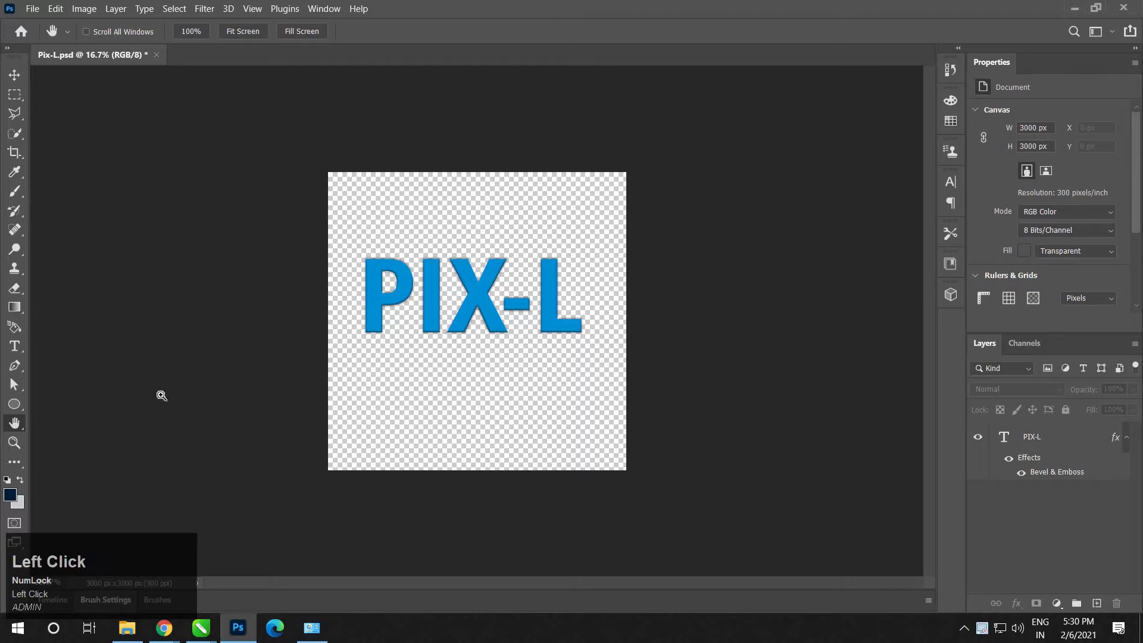
pyautogui.press('ctrl+o')
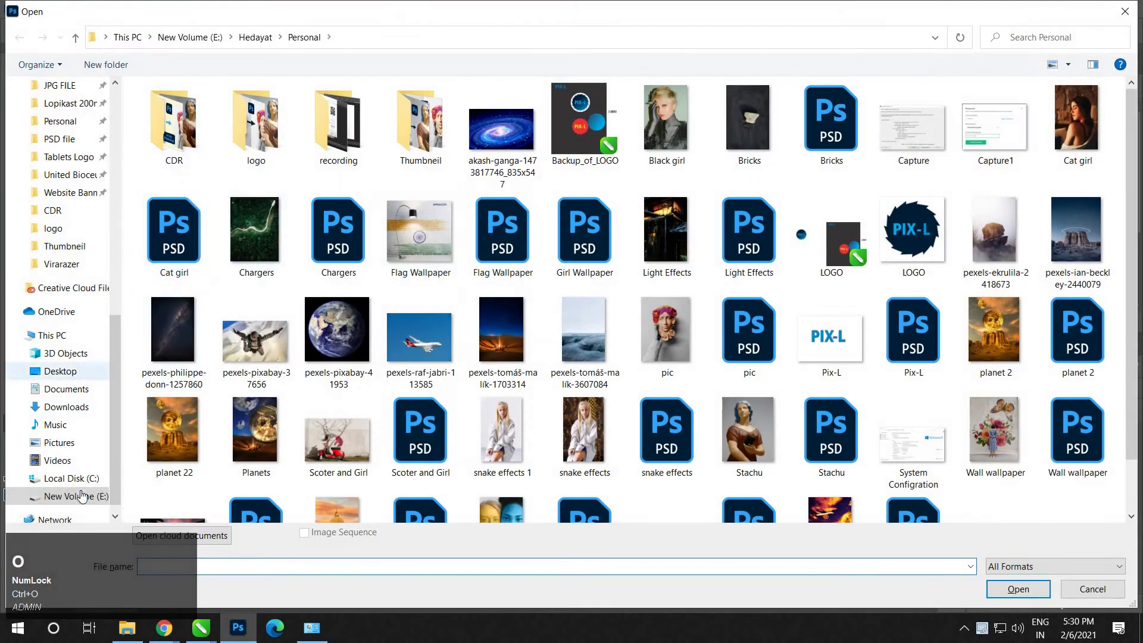
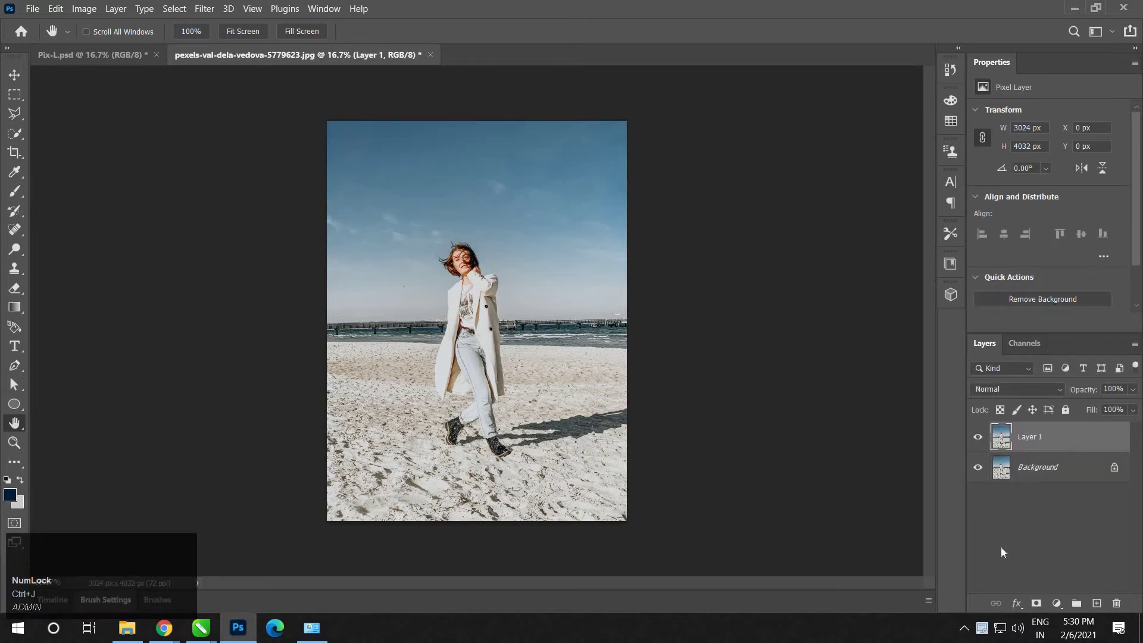
# - Apply Sky Replacement to the duplicated layer with the pink sunset preset from the Spectacular skies
pyautogui.click(1055, 440)
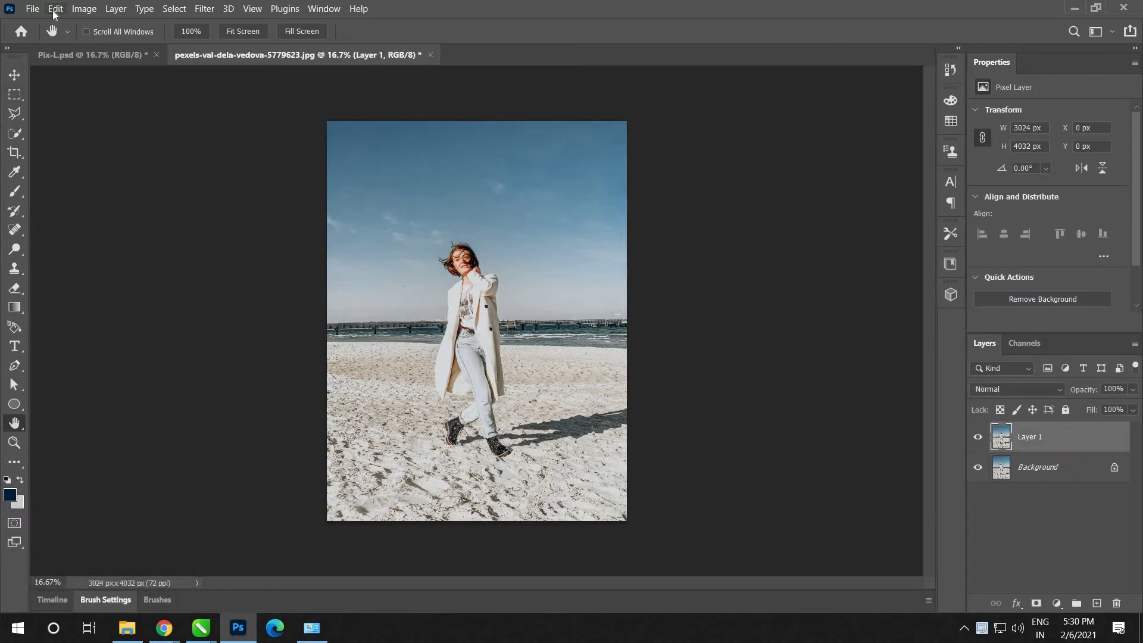
pyautogui.click(59, 38)
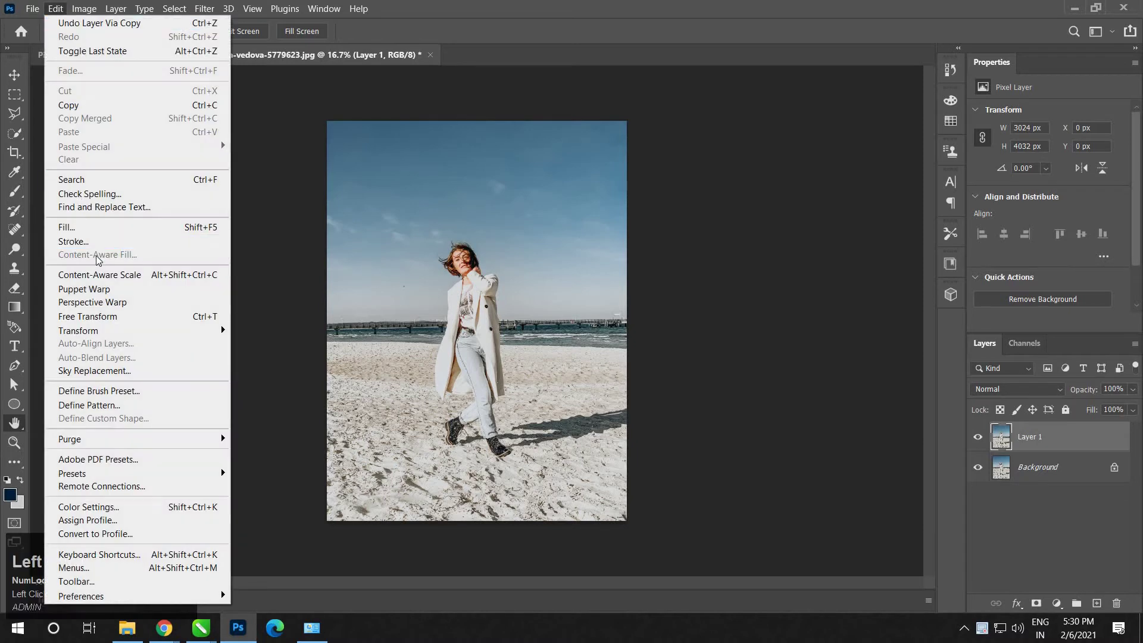
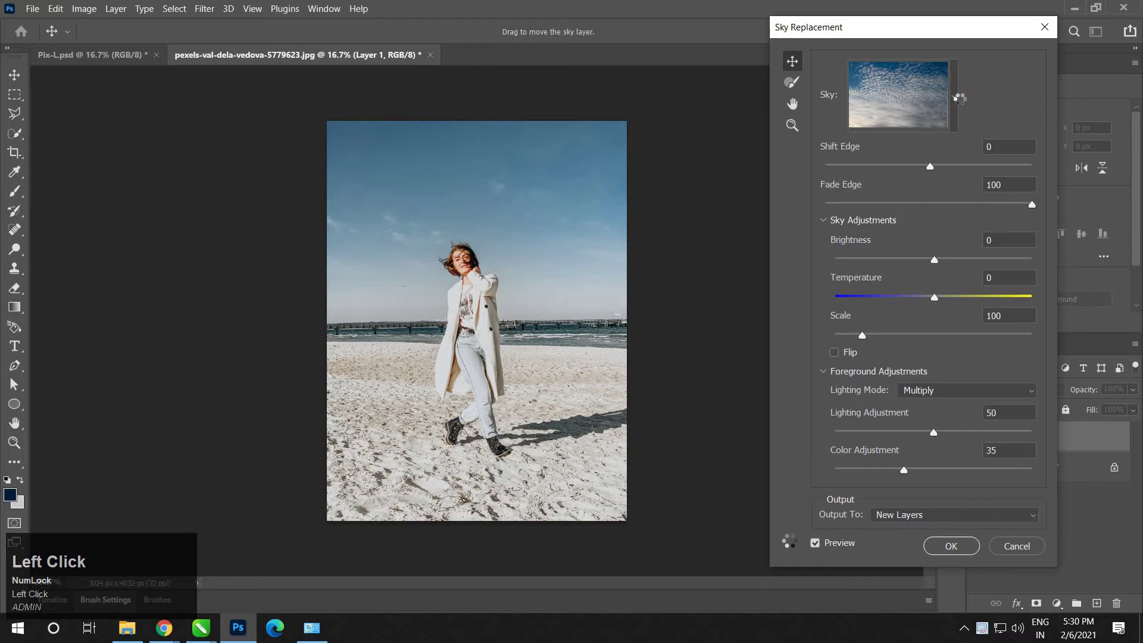
pyautogui.click(935, 226)
pyautogui.scroll(-3)
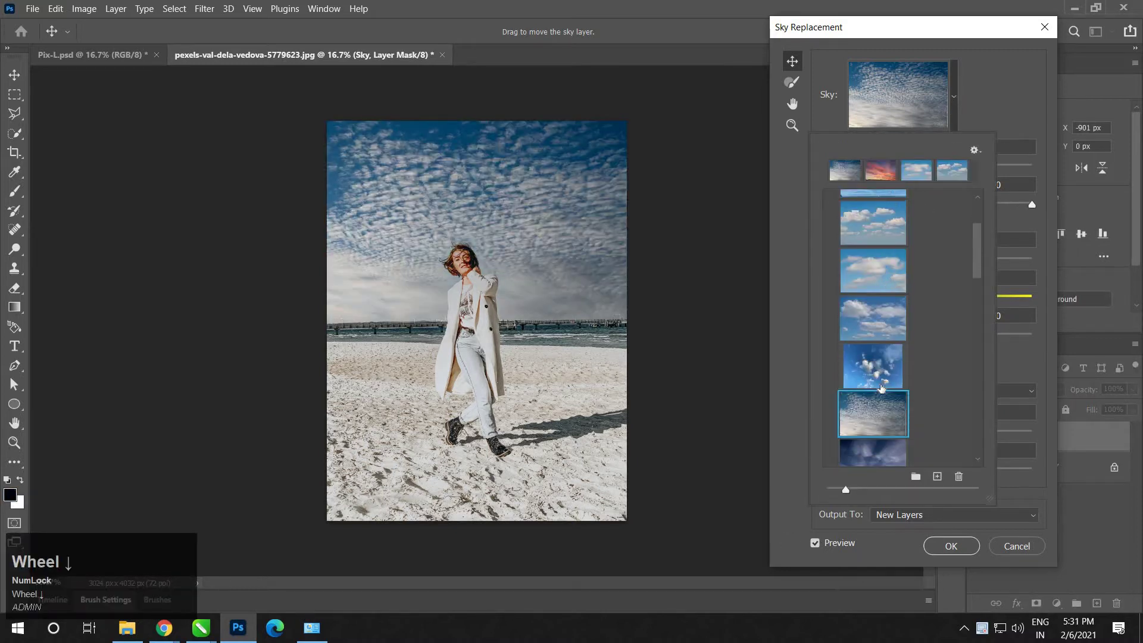
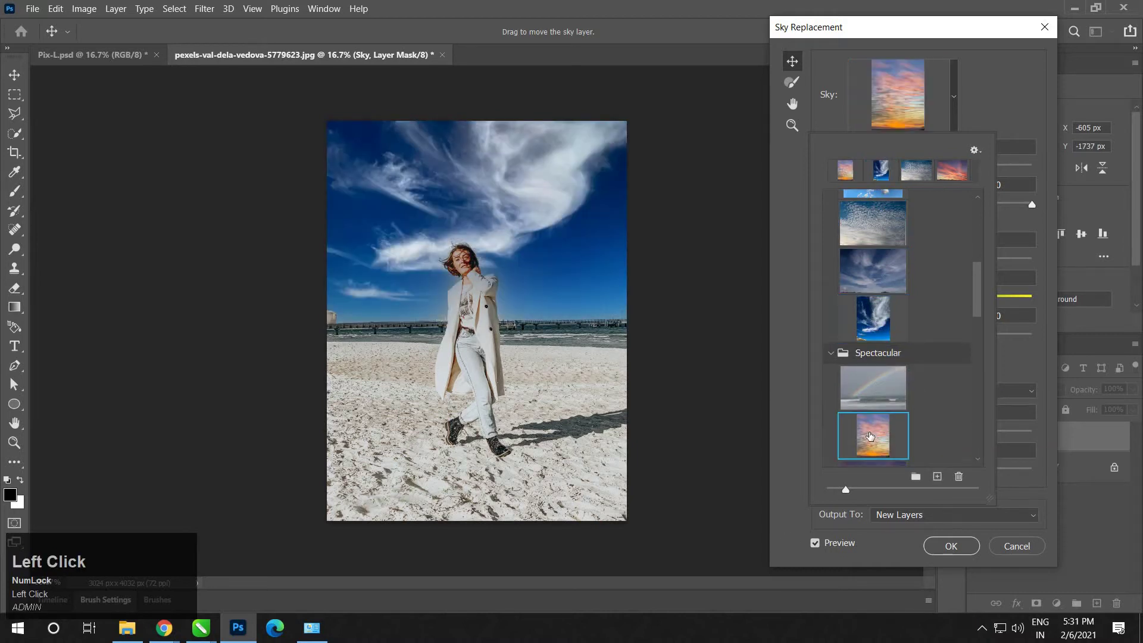
pyautogui.scroll(-3)
pyautogui.click(874, 435)
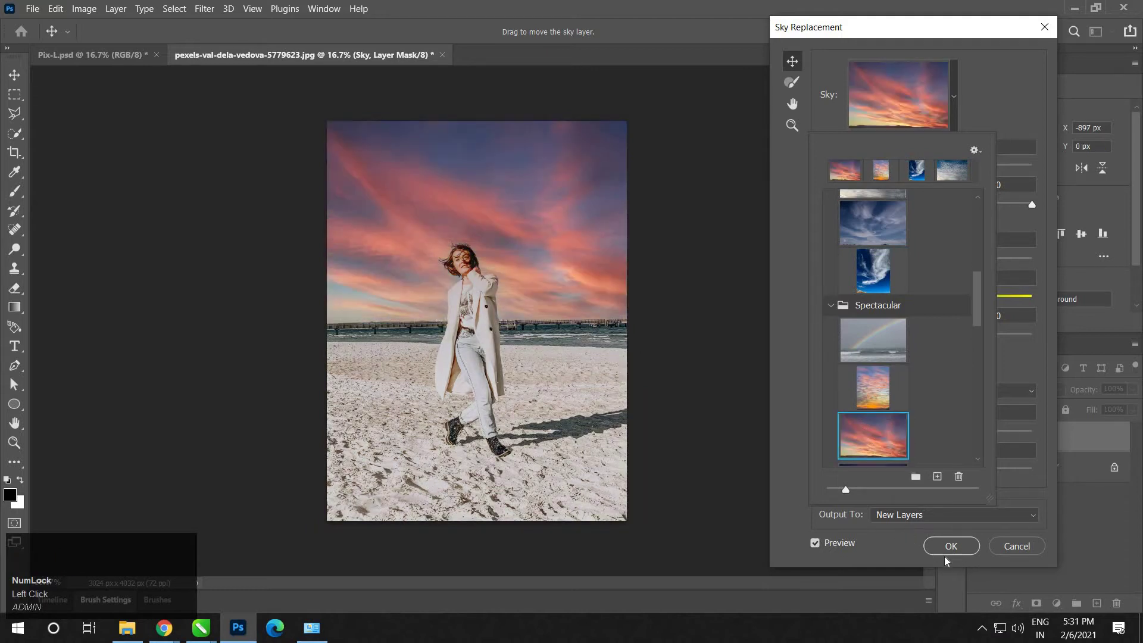
pyautogui.click(919, 543)
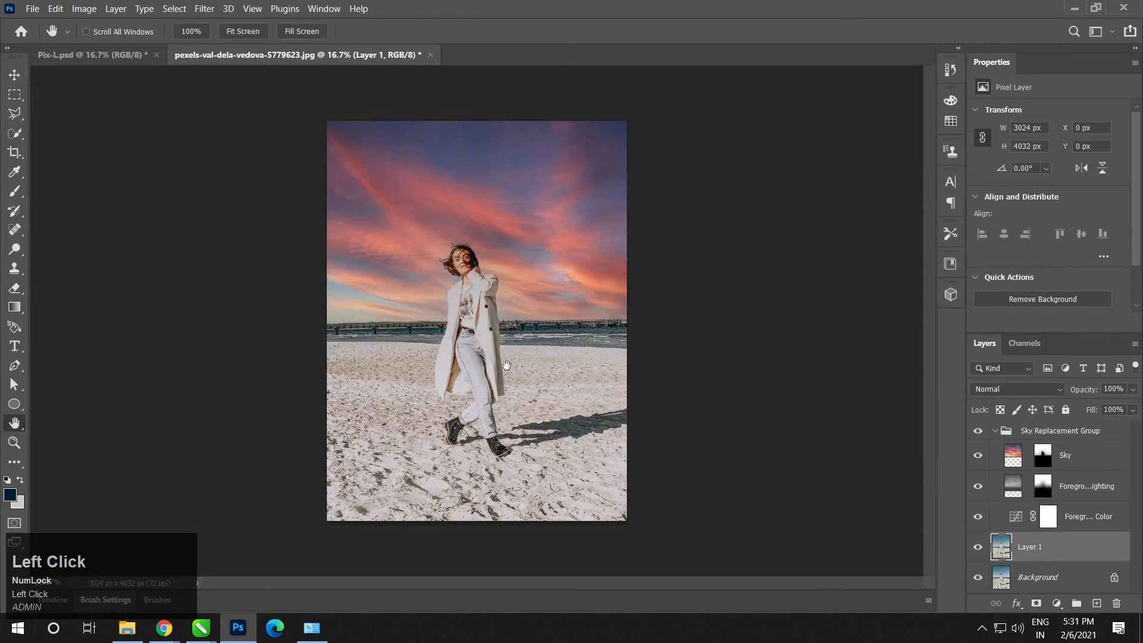
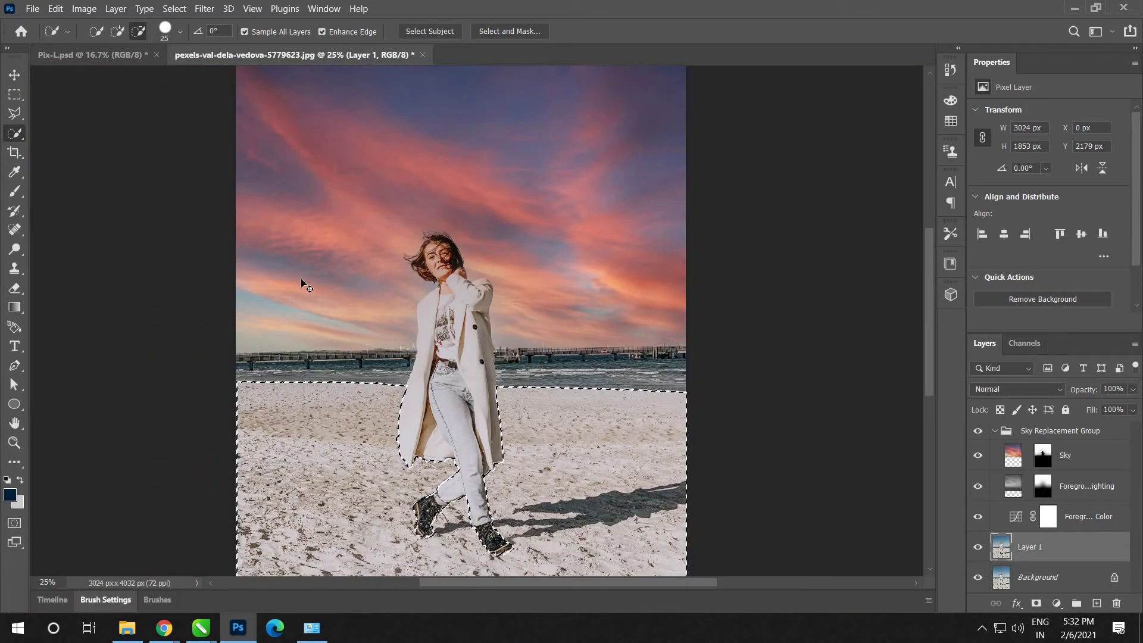
# - Copy the foreground to its own layer and add an EdgyAmber Color Lookup clipped to it
pyautogui.press('ctrl+j')
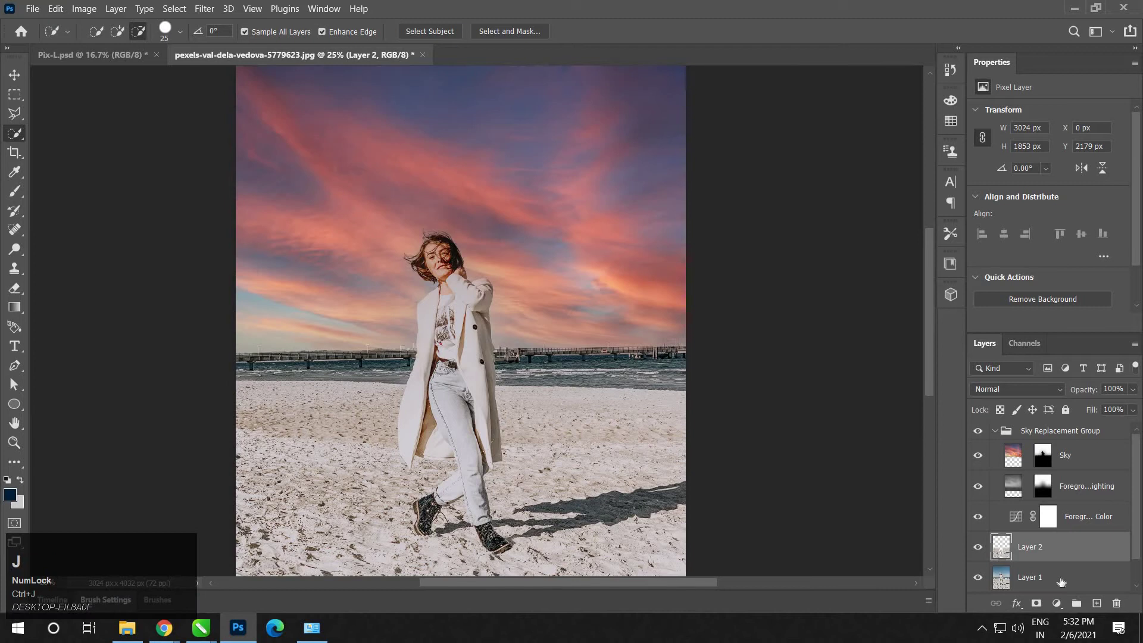
pyautogui.click(1101, 607)
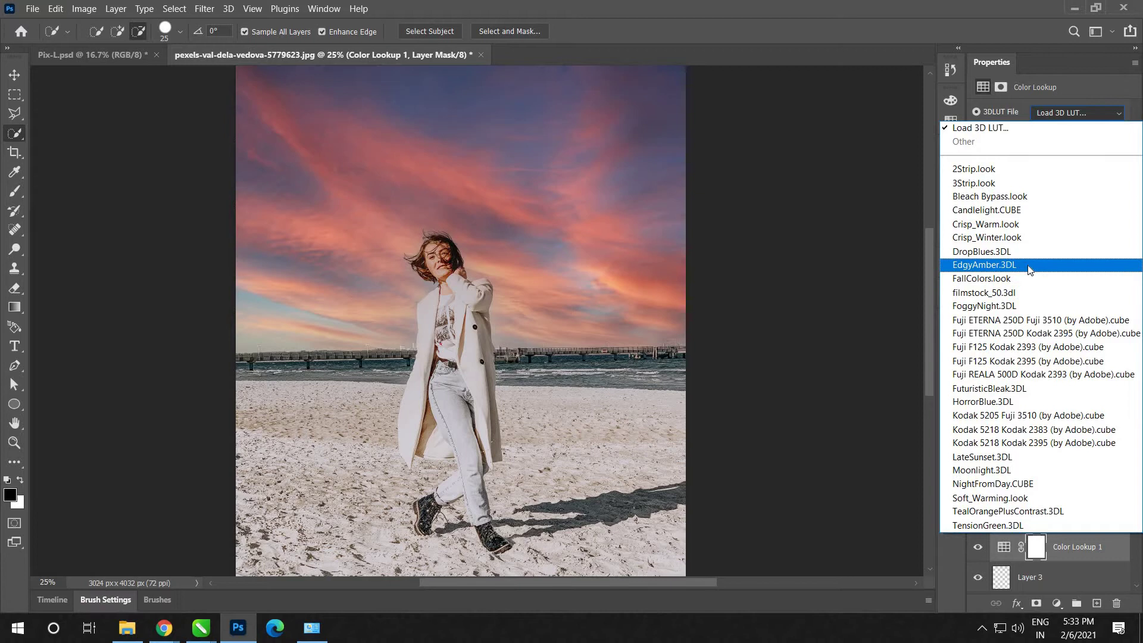
pyautogui.click(1033, 272)
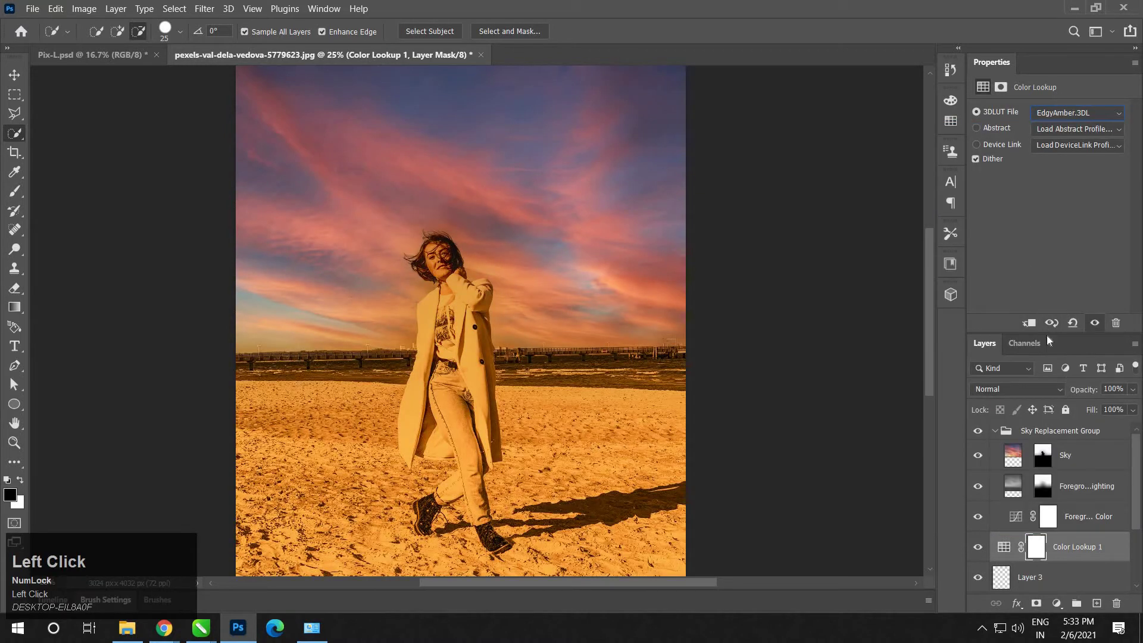
pyautogui.click(1039, 327)
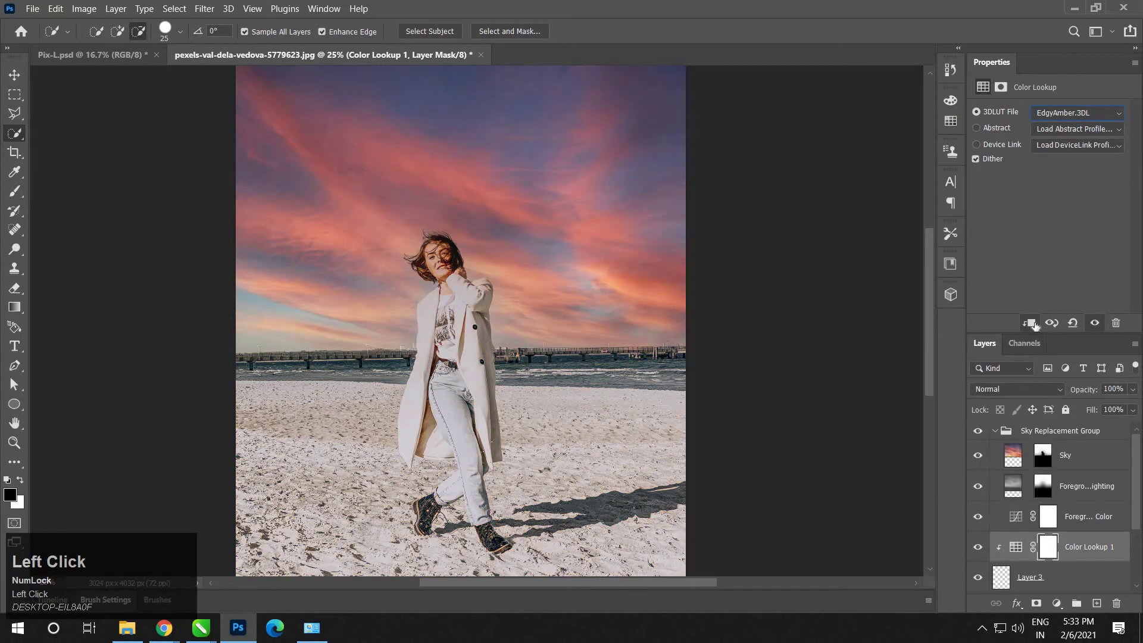
# - Set the Color Lookup's blend mode to Multiply so the sand turns a muted brown
pyautogui.click(1061, 582)
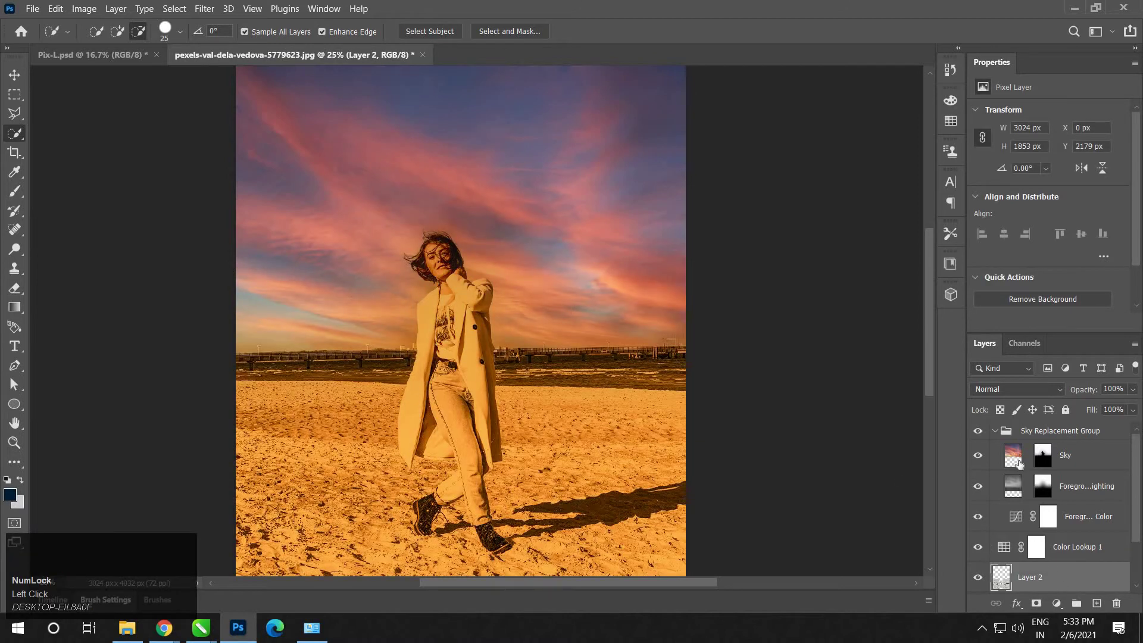
pyautogui.scroll(-3)
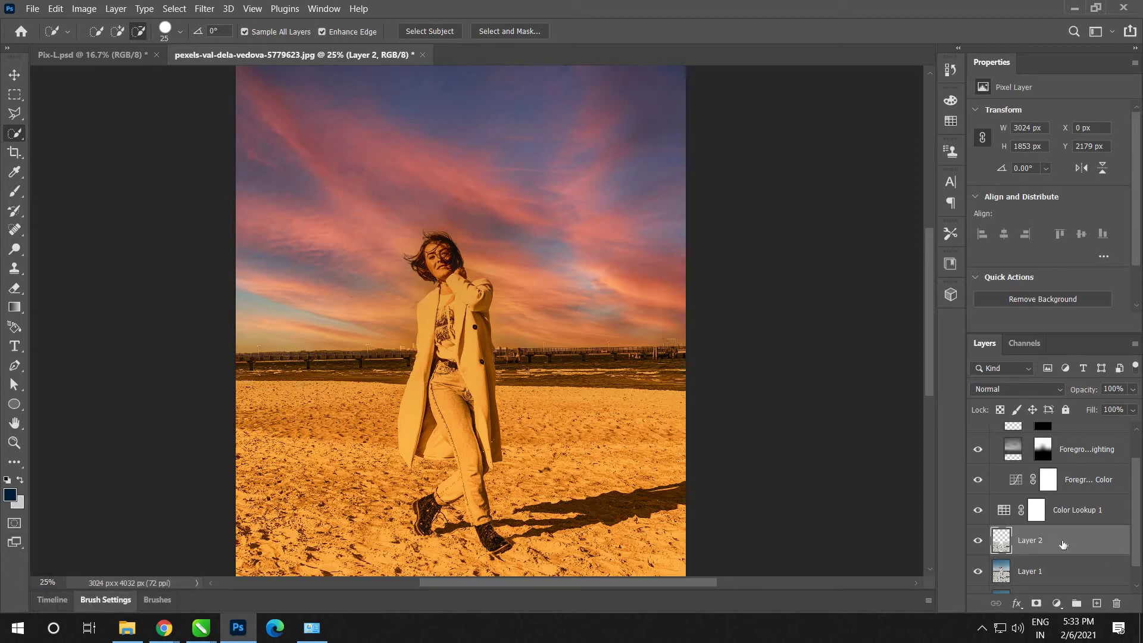
pyautogui.scroll(-3)
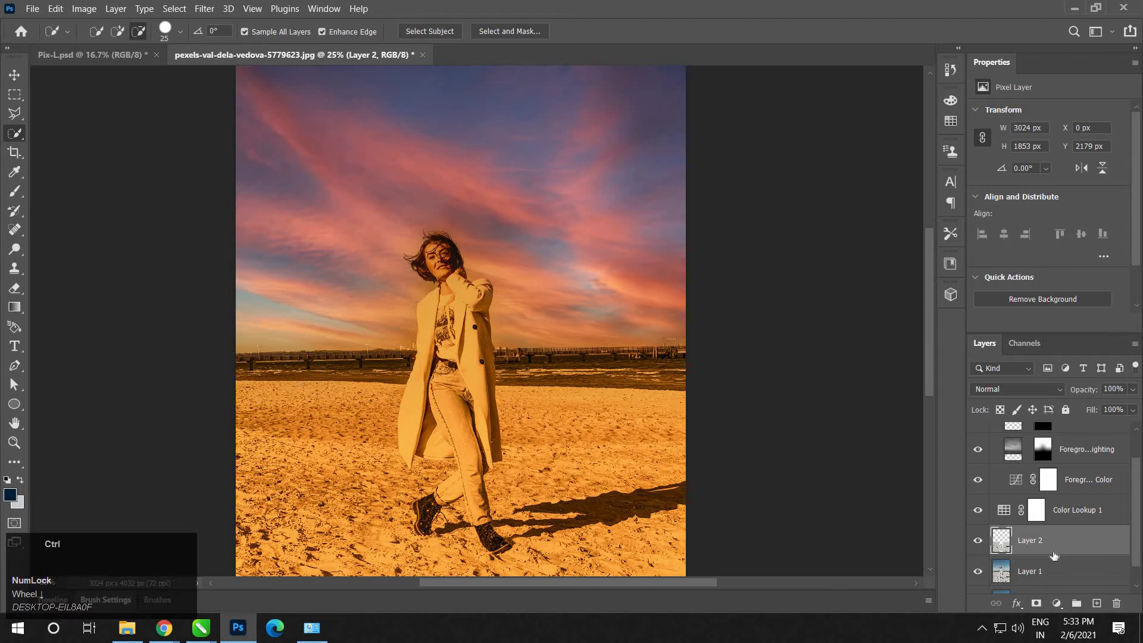
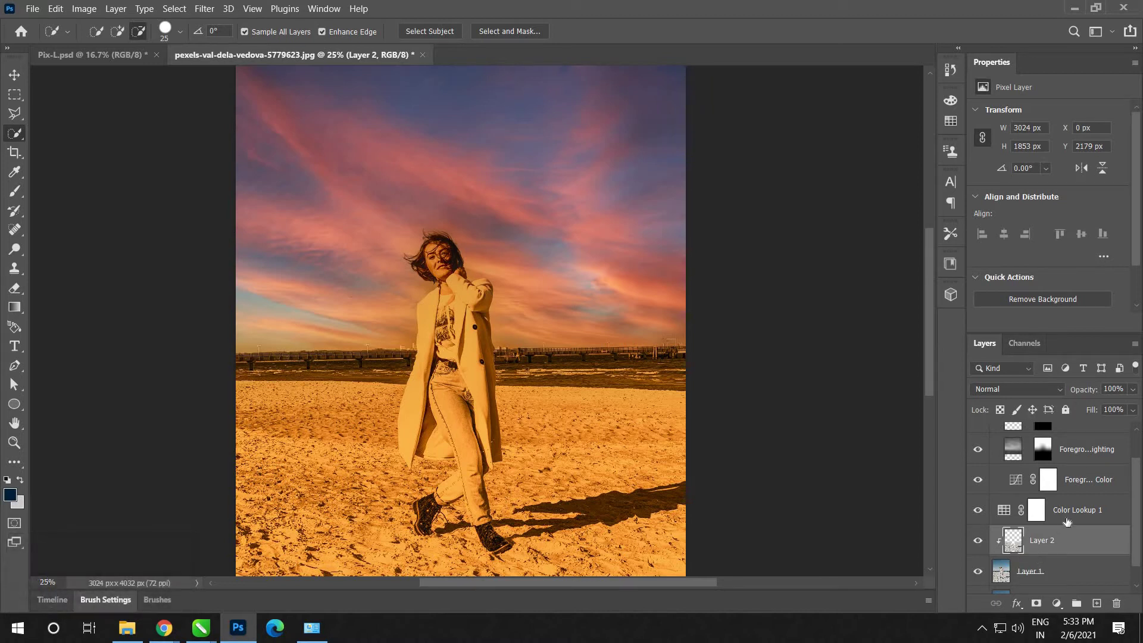
pyautogui.click(1064, 557)
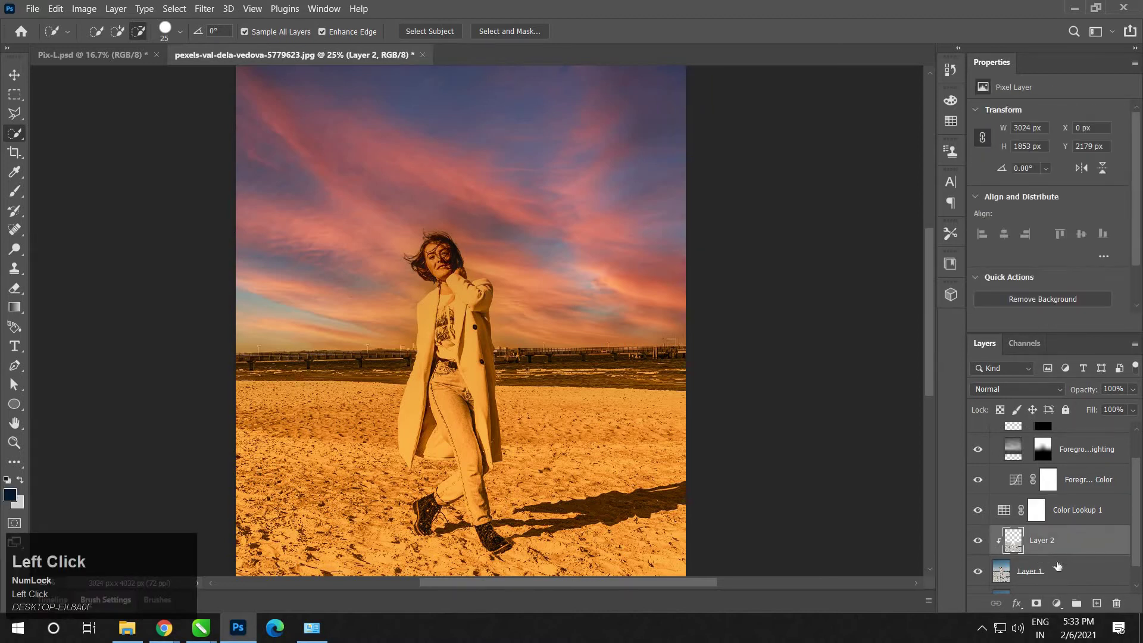
pyautogui.press('ctrl+z')
pyautogui.click(1049, 547)
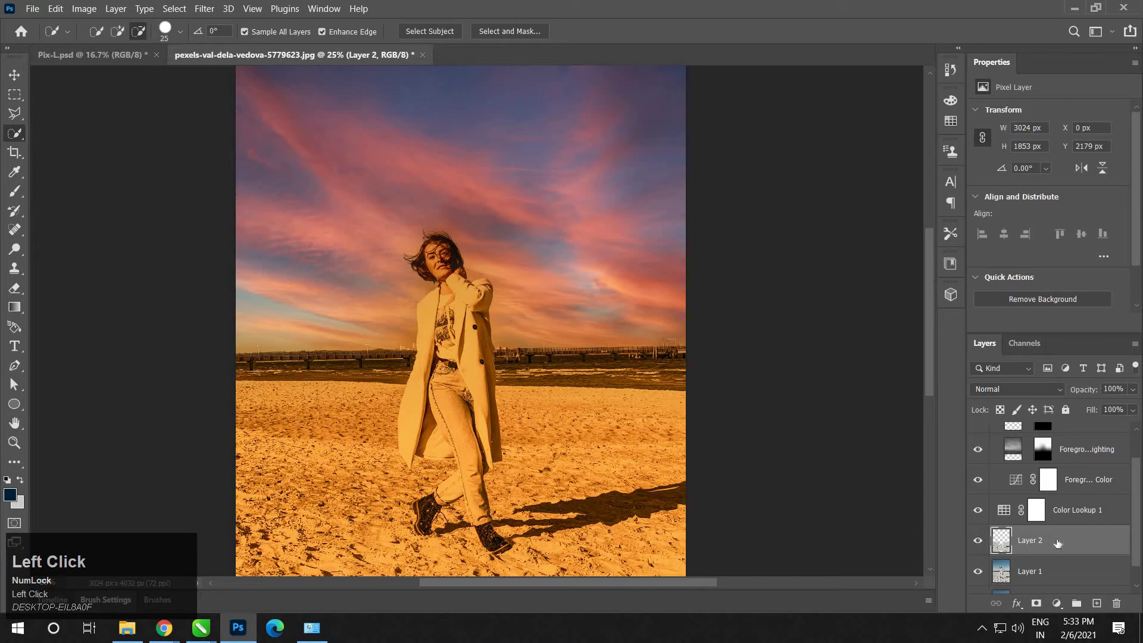
pyautogui.click(1073, 528)
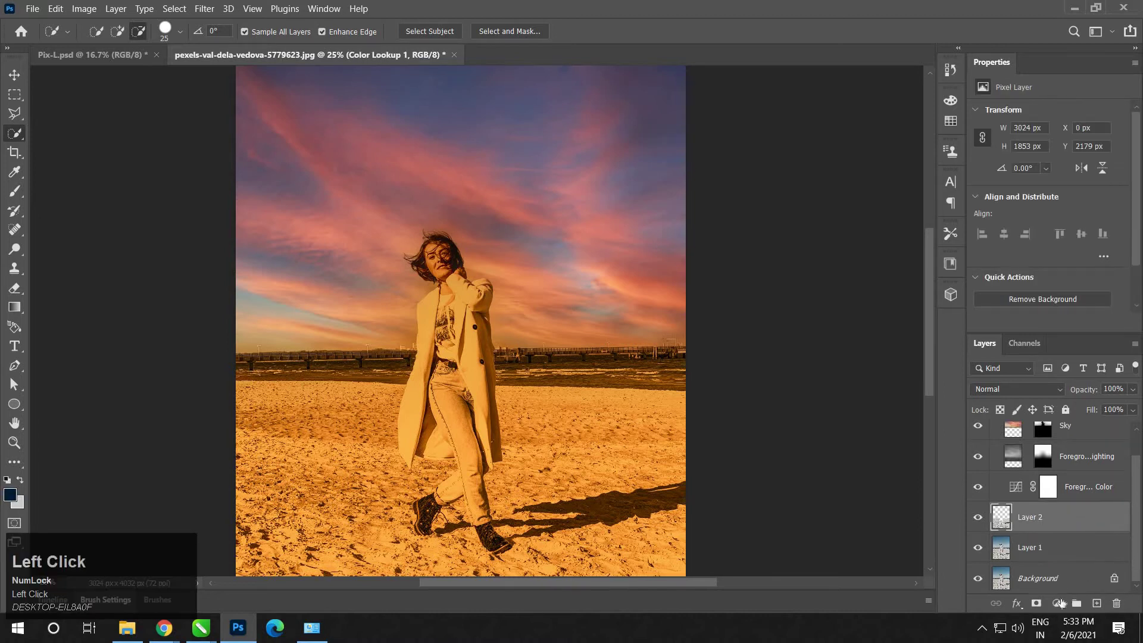
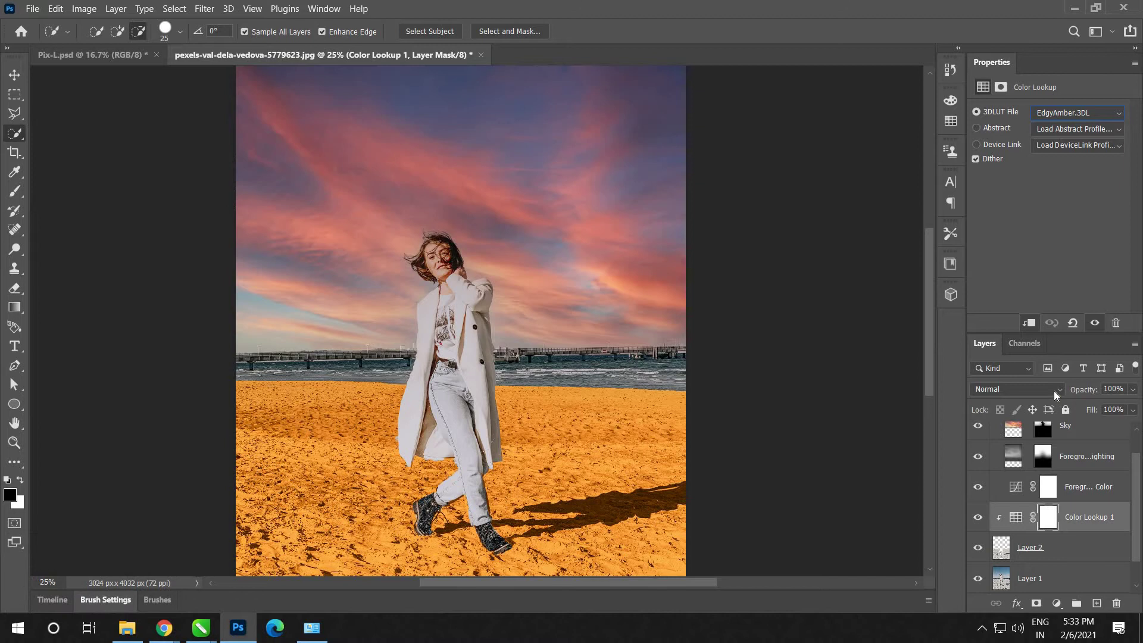
pyautogui.click(1034, 360)
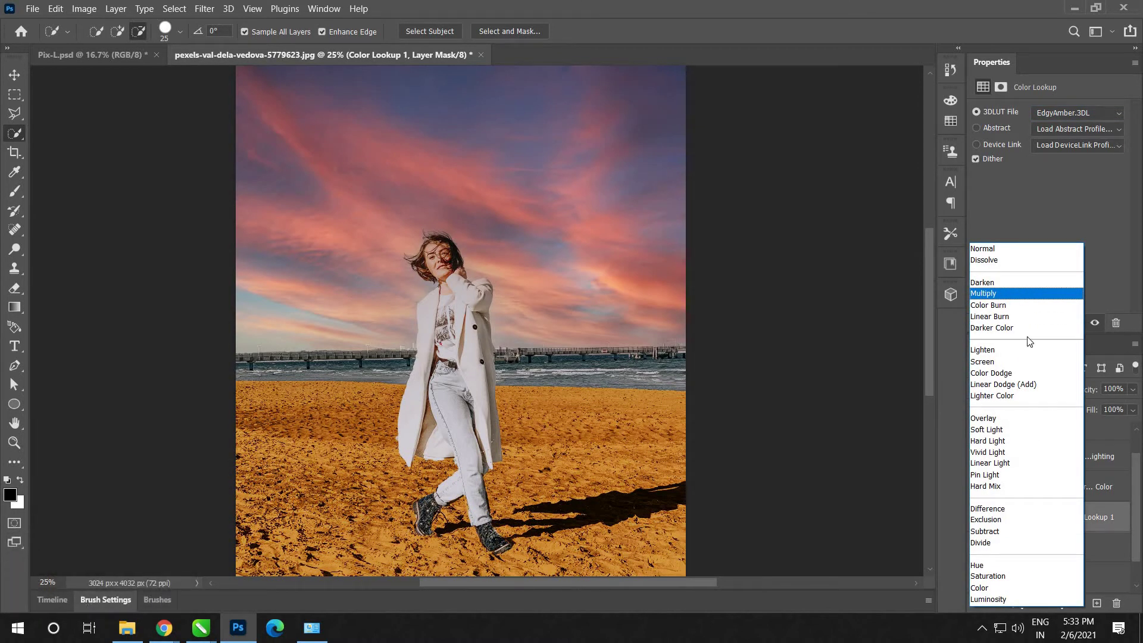
pyautogui.click(1078, 524)
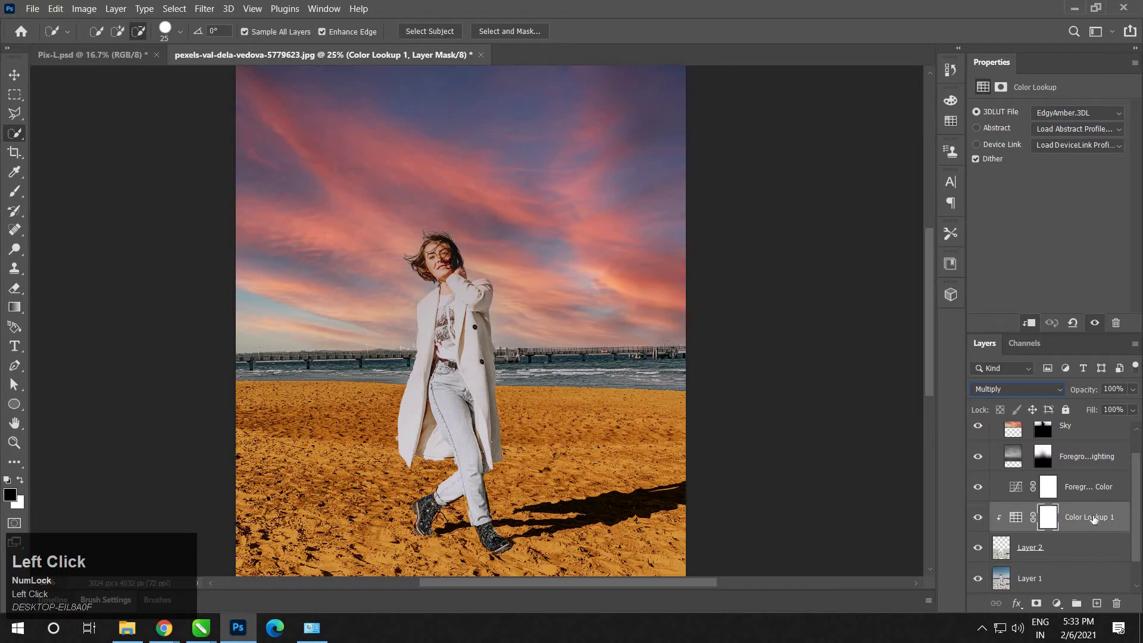
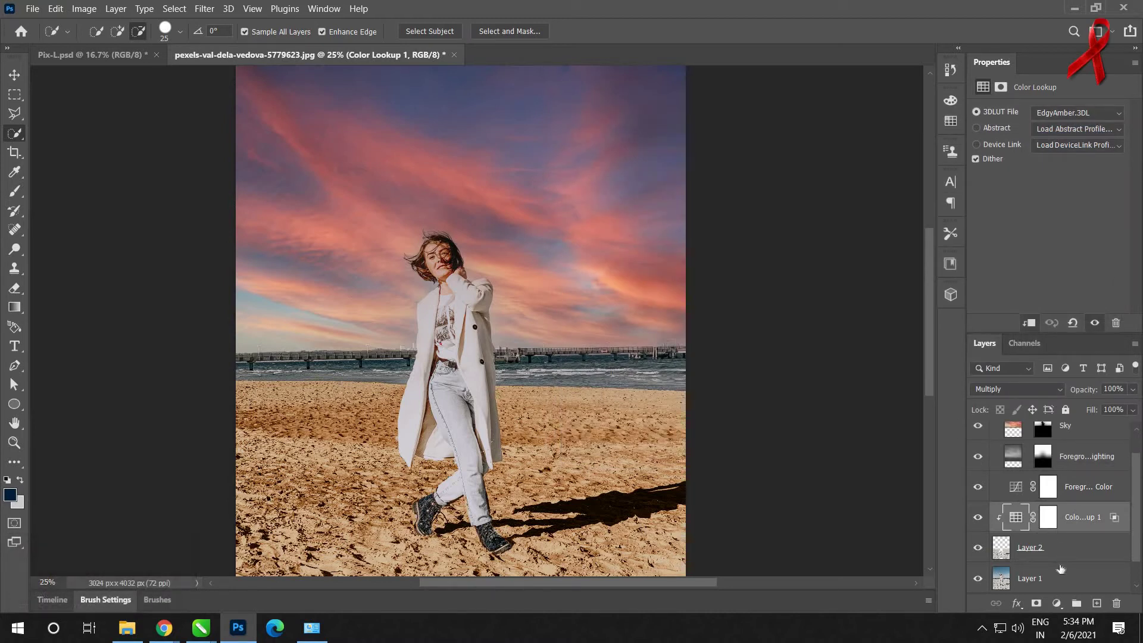
# - Add a Curves adjustment to the foreground photo and pull a point down to darken its midtones
pyautogui.click(998, 574)
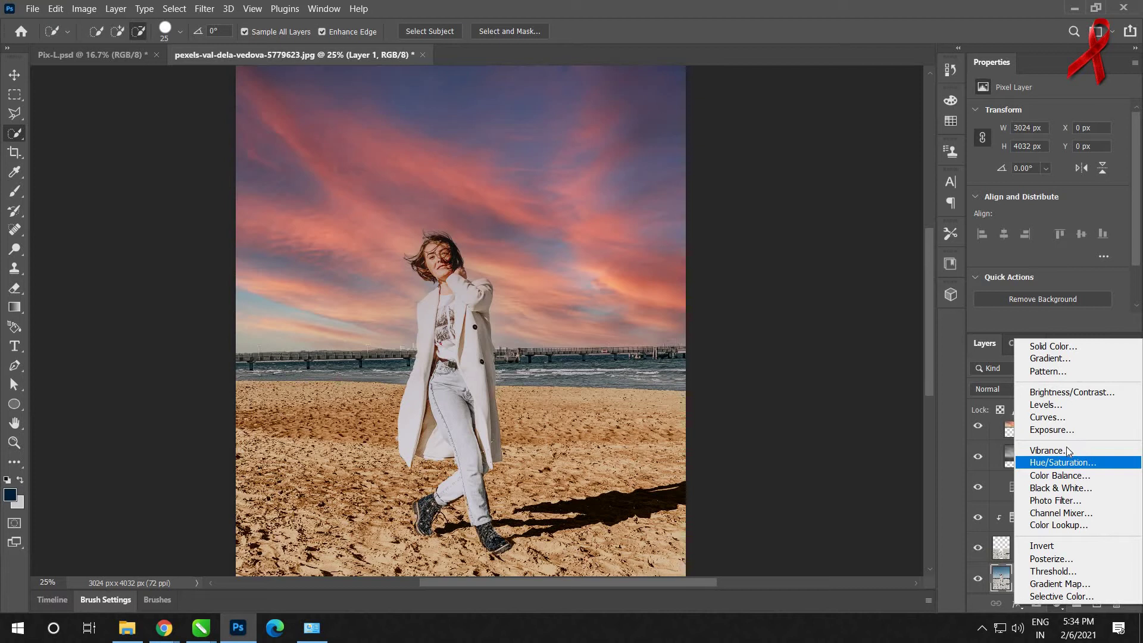
pyautogui.moveTo(989, 407); pyautogui.dragTo(1038, 326)
pyautogui.scroll(-3)
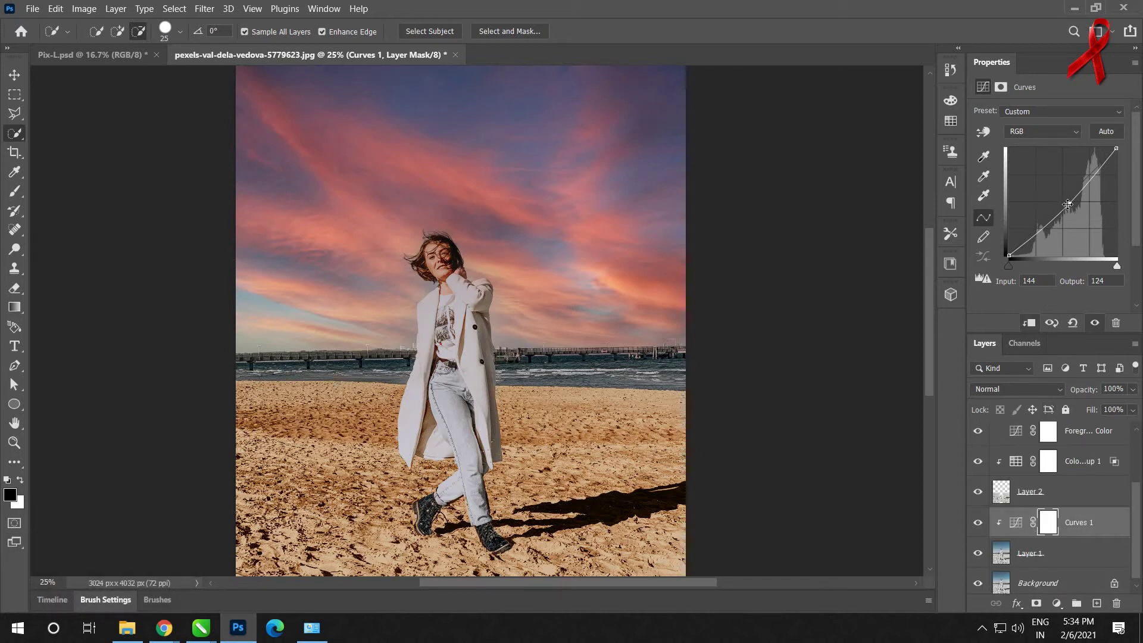
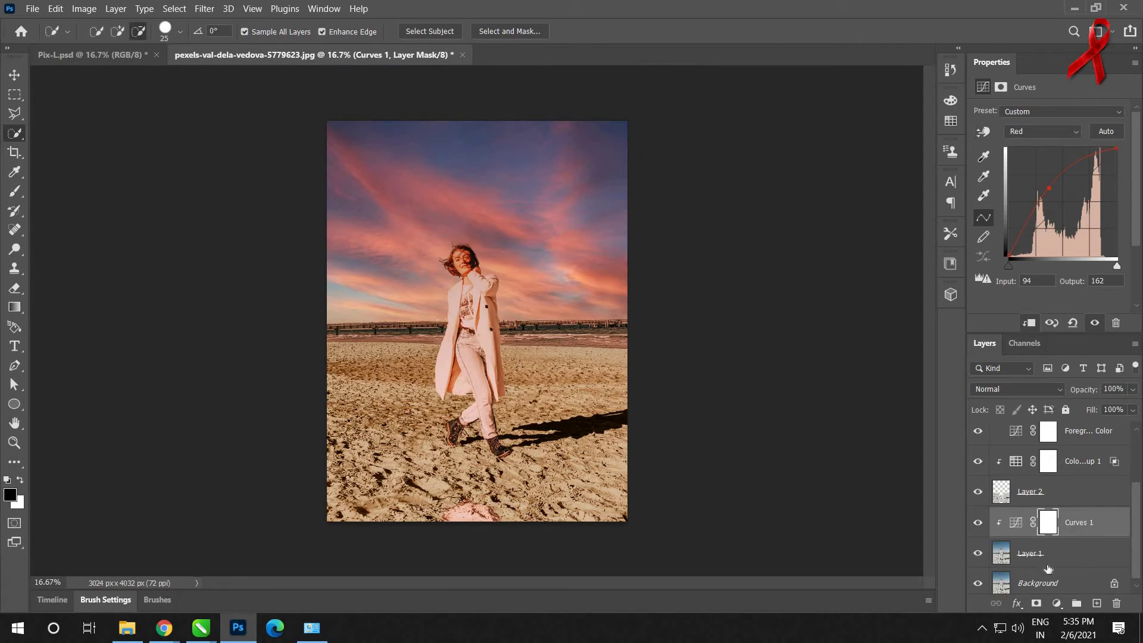
# - Change the Color Lookup's blend mode to Linear Burn for a deeper brown sand
pyautogui.click(1051, 570)
pyautogui.scroll(-3)
pyautogui.click(1105, 421)
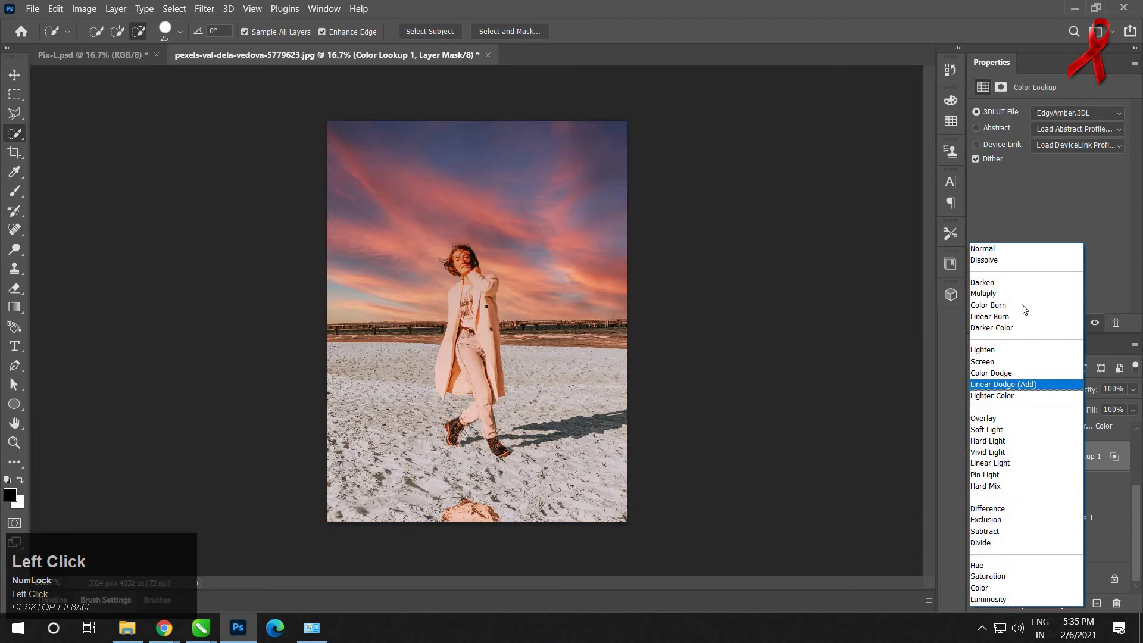
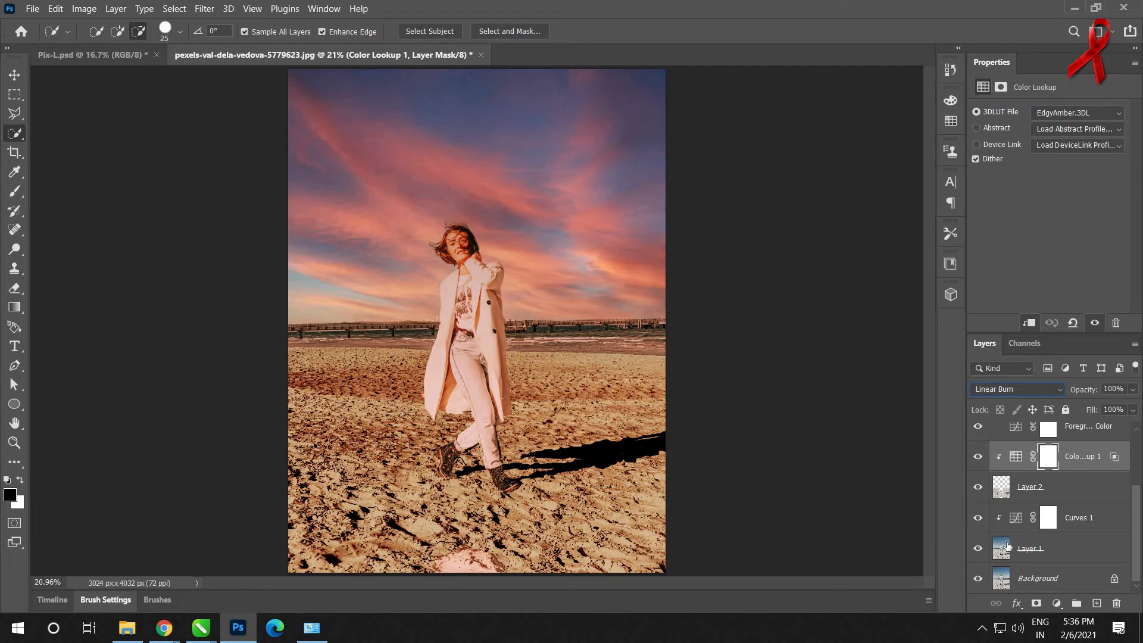
# - Select Layer 1, undo the stray layer mask and reopen the adjustment layer list
pyautogui.click(1045, 597)
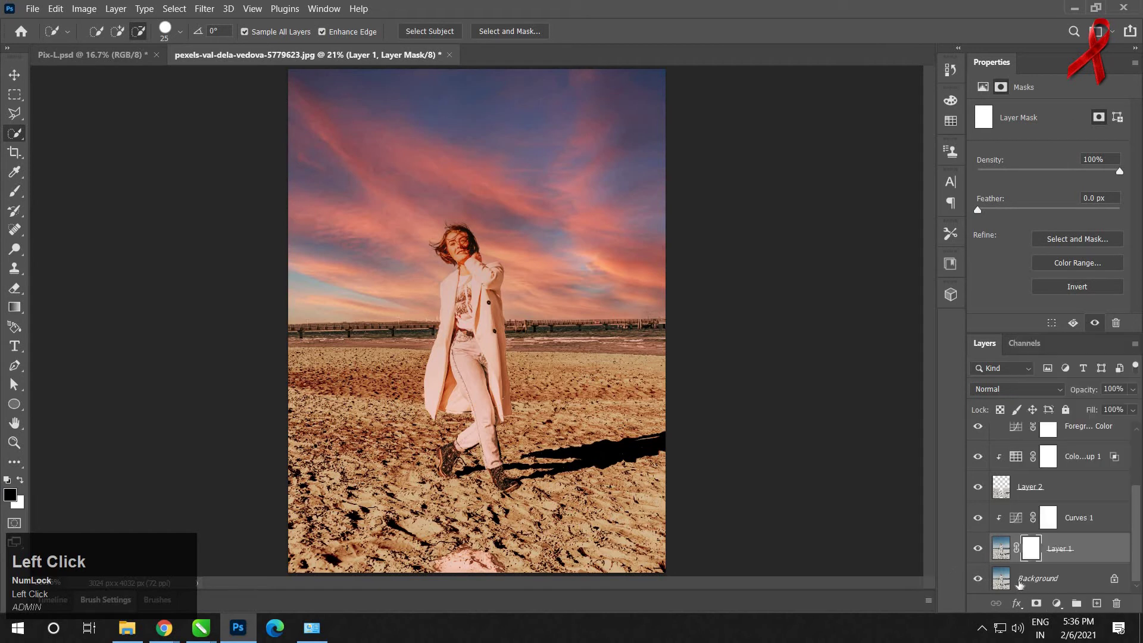
pyautogui.press('ctrl+z')
pyautogui.click(1065, 546)
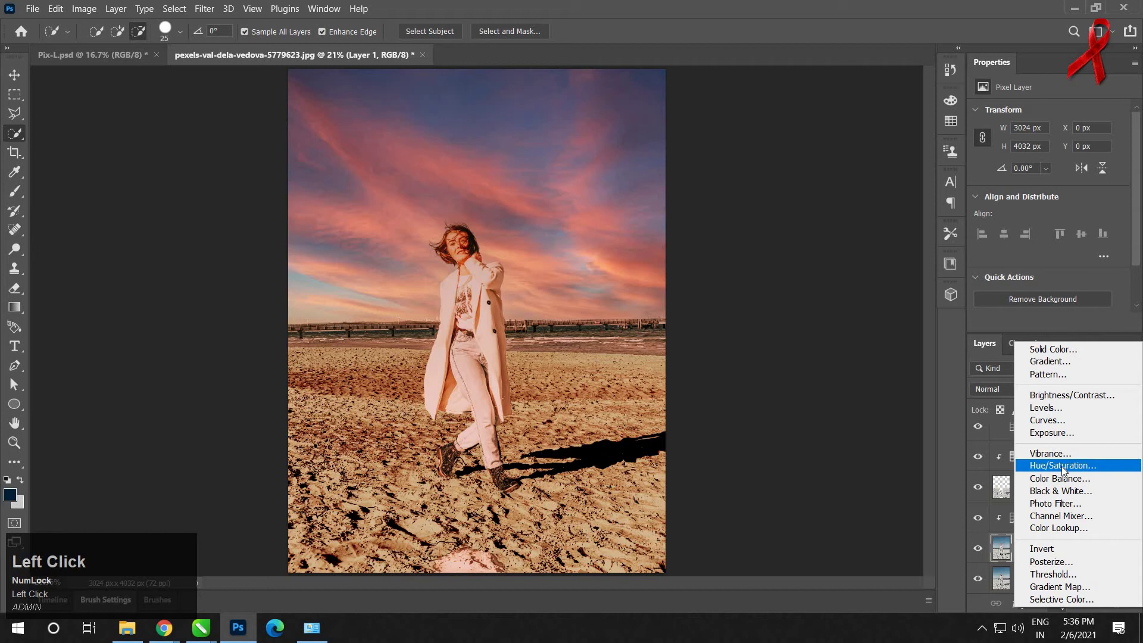
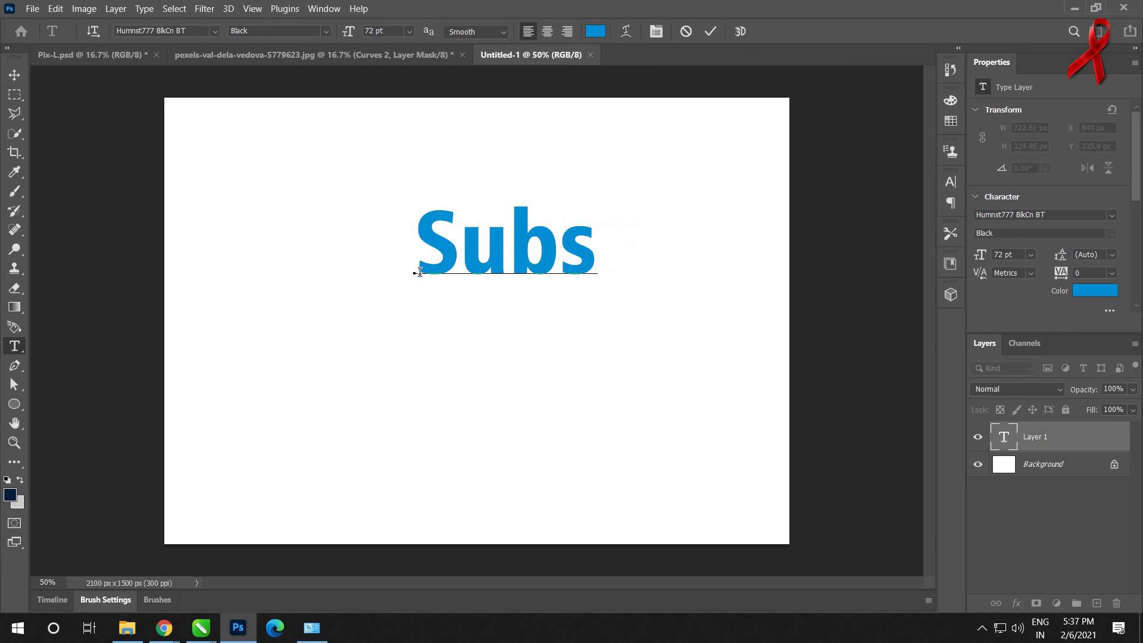
# - Finish the blue text as 'Subscribe' with 'LIKE' on a second line, then return to the beach photo
pyautogui.press('r')
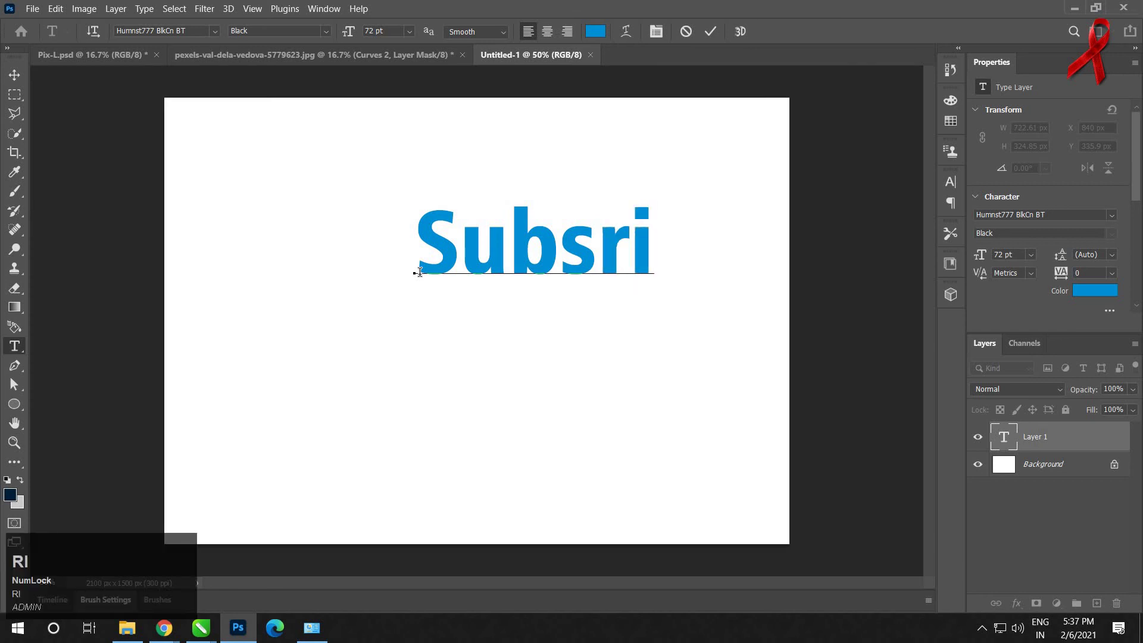
pyautogui.write('ri')
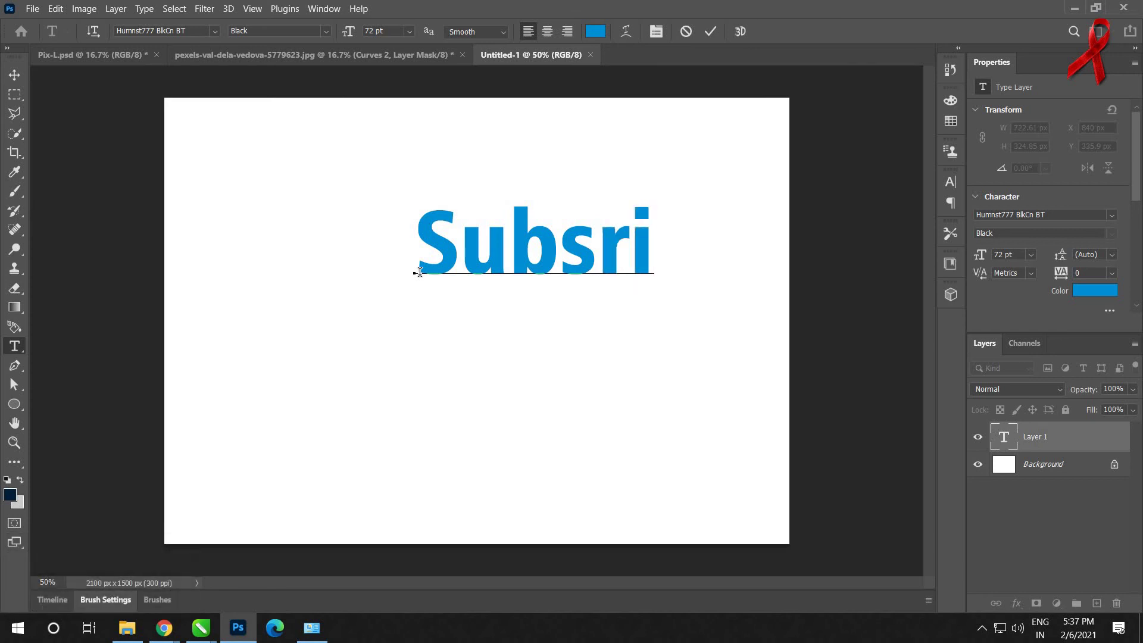
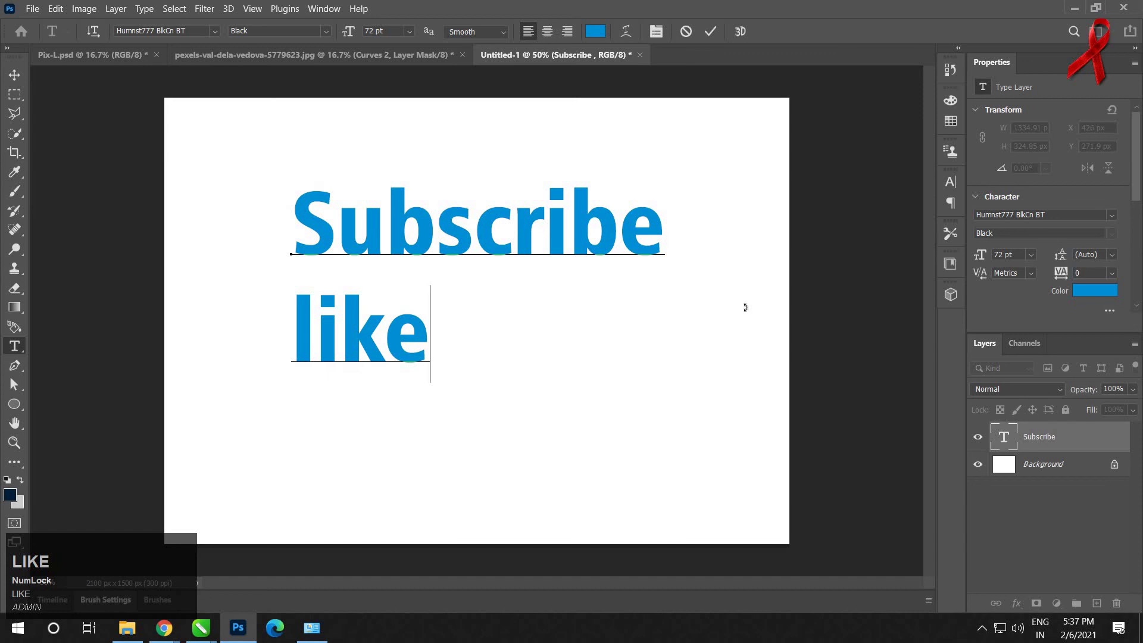
pyautogui.write('LIKE')
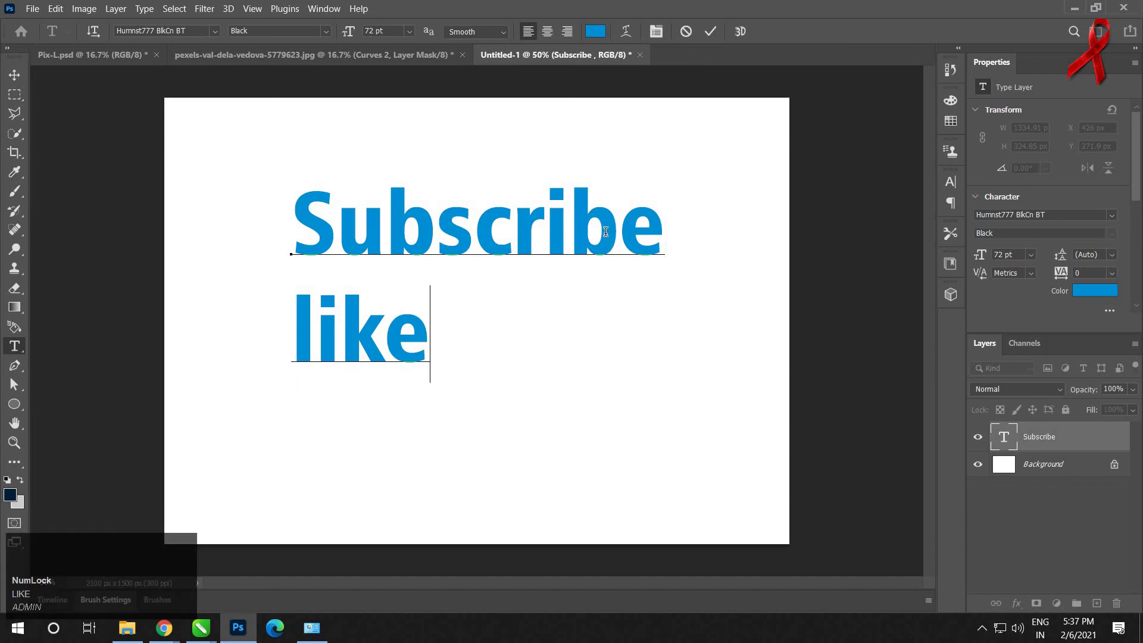
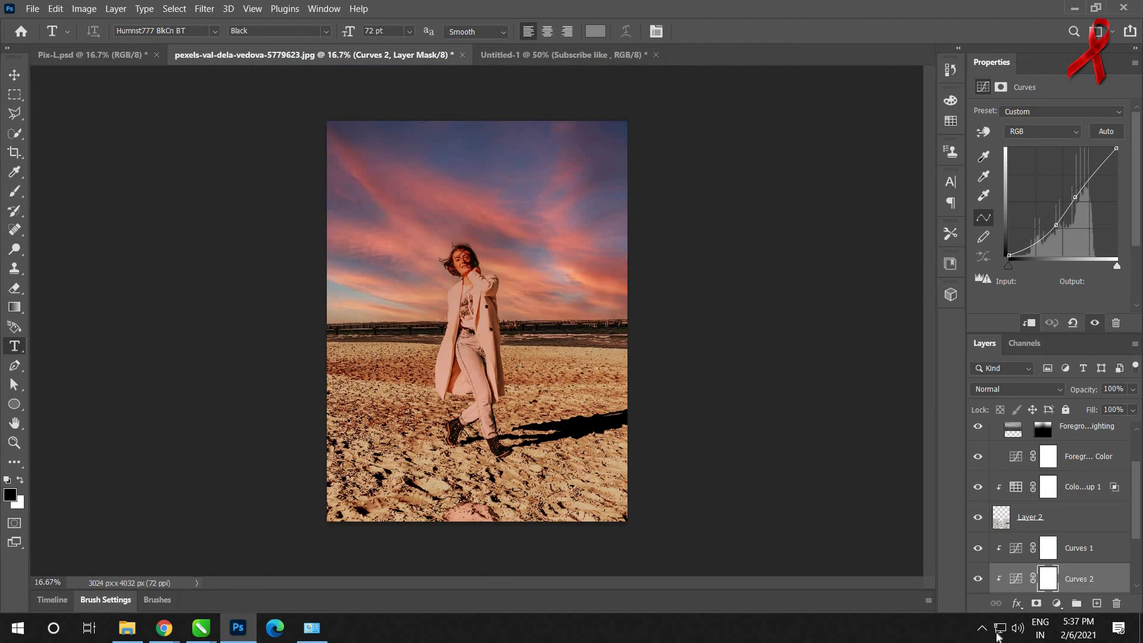
pyautogui.click(998, 609)
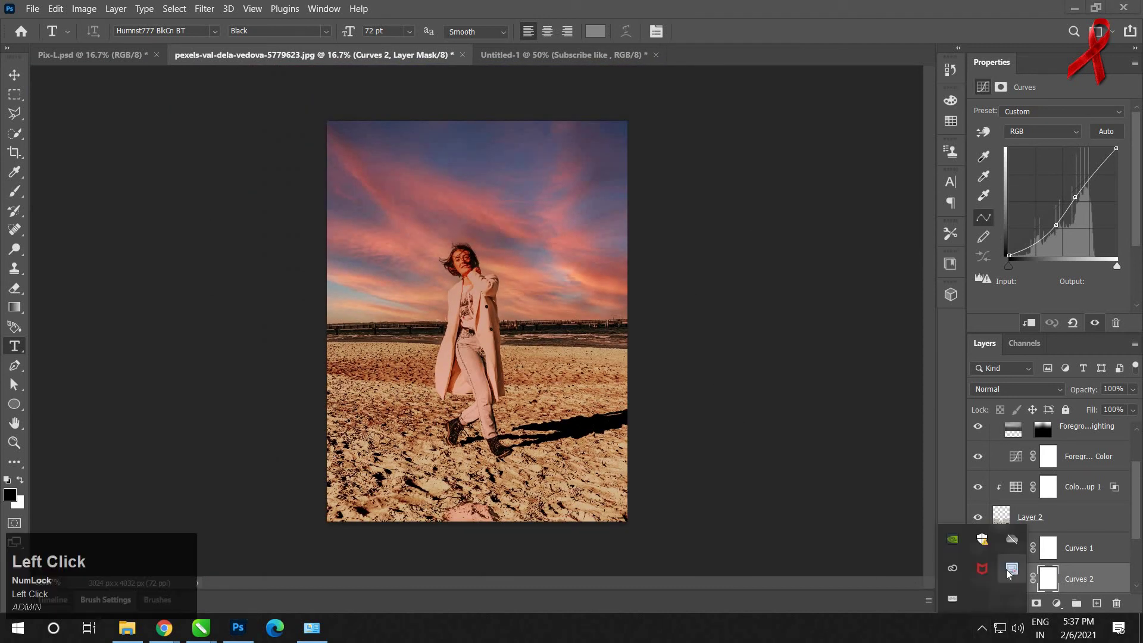